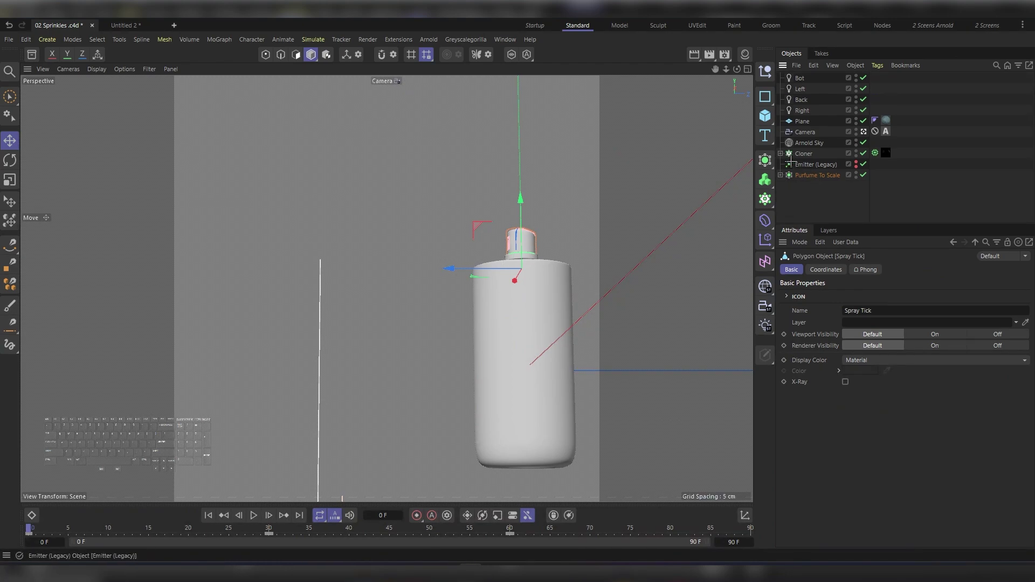
- Switch to the empty Untitled 2 scene and parent a 10 cm sphere under a new MoGraph Cloner
click(779, 152)
click(777, 152)
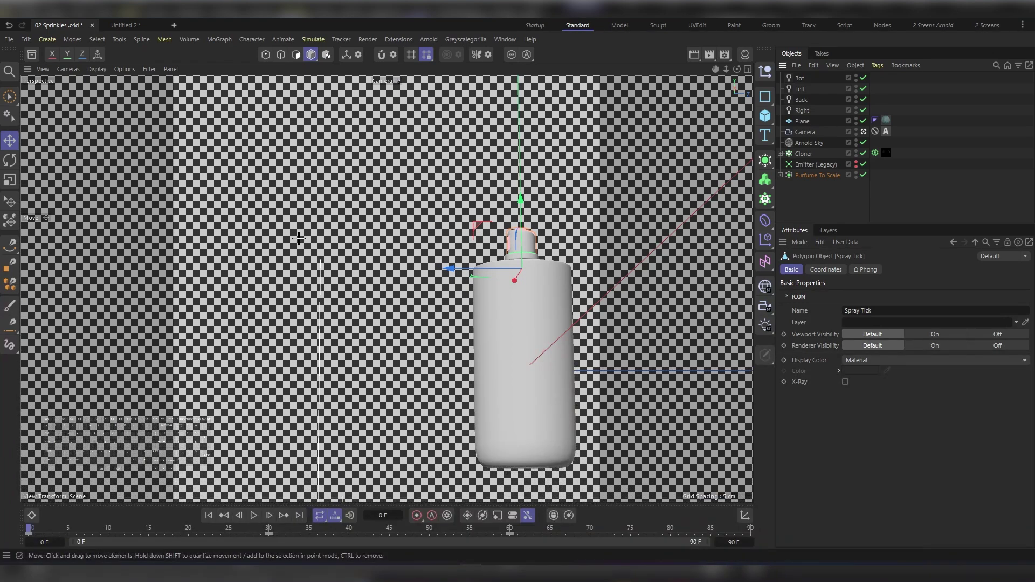
key(b)
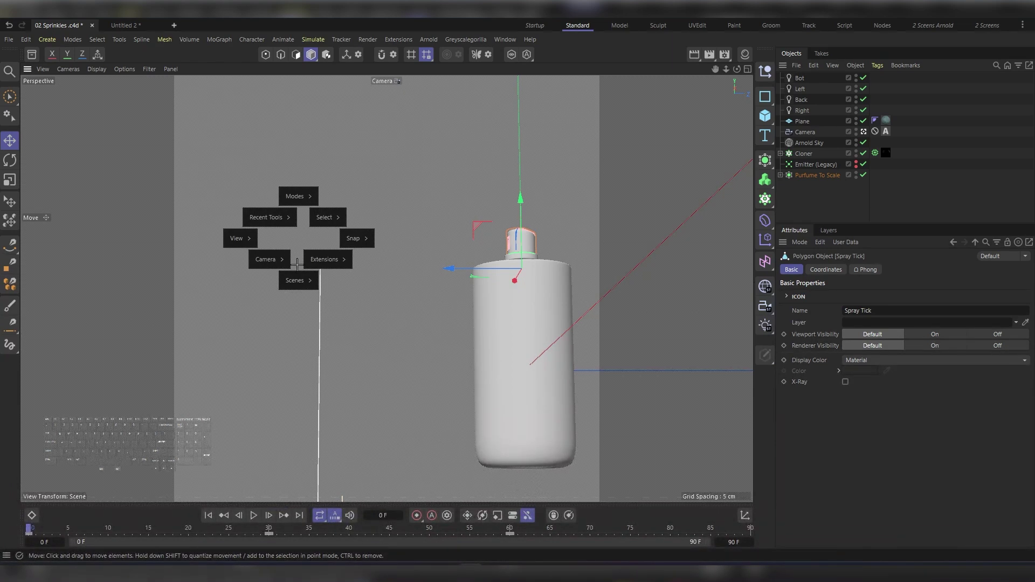
click(300, 308)
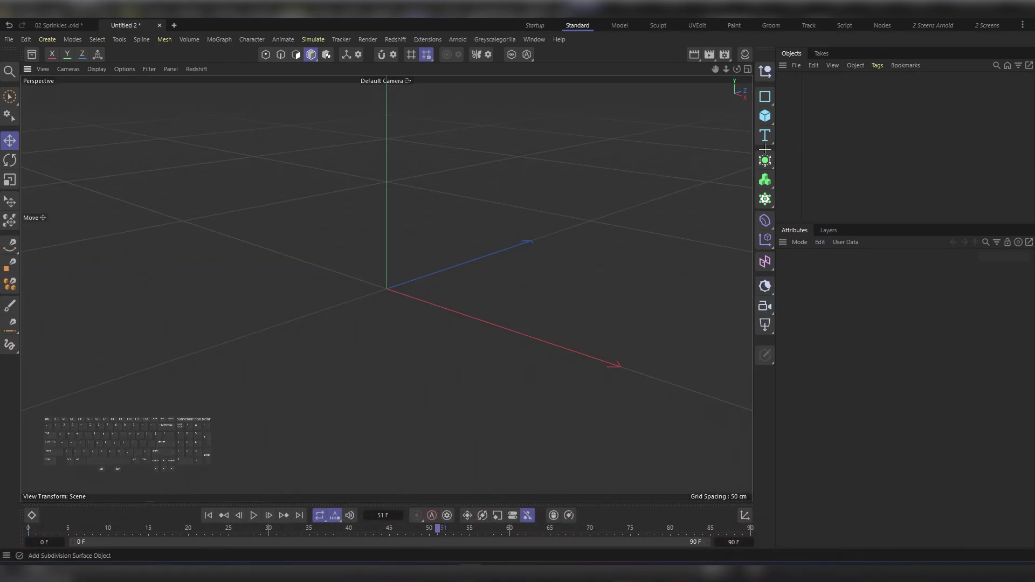
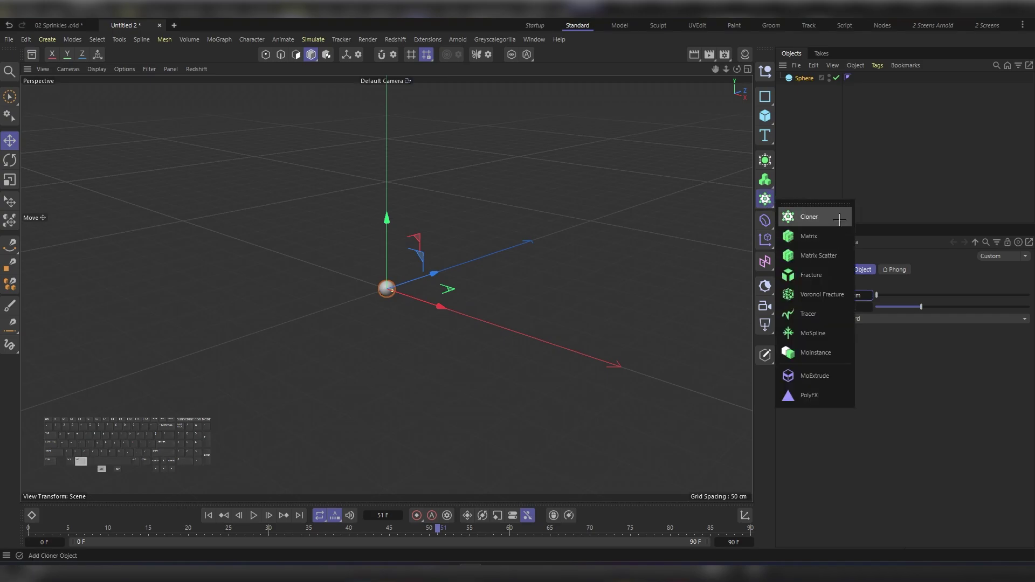
click(877, 294)
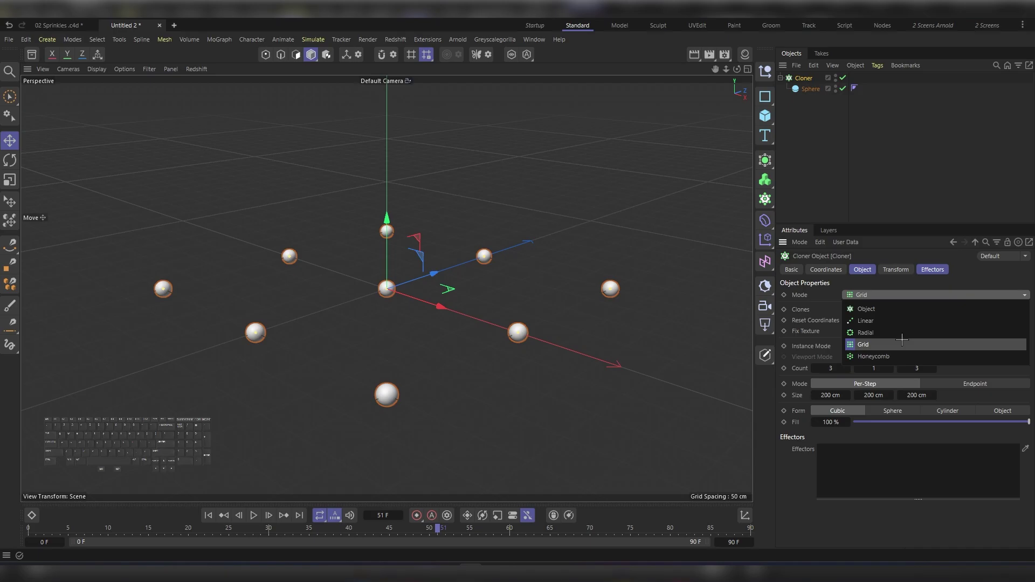
click(890, 307)
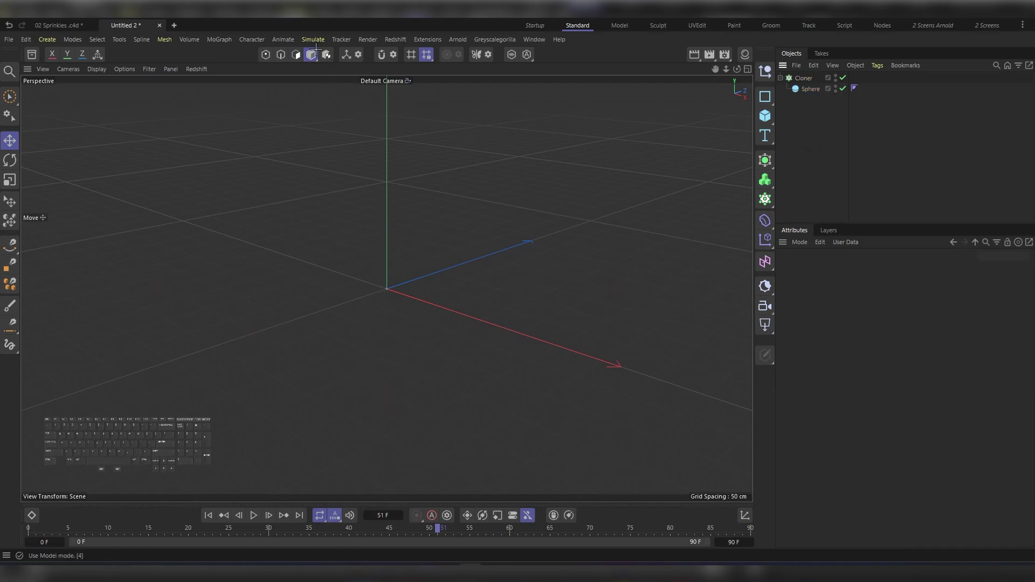
- Add a legacy particle Emitter and set both viewport and render birthrates to 500
click(311, 39)
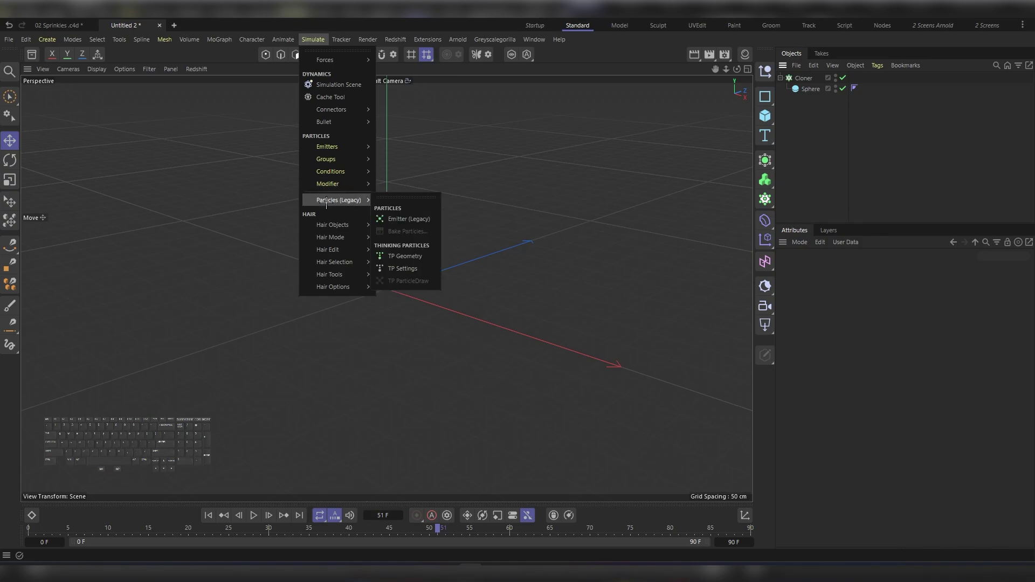
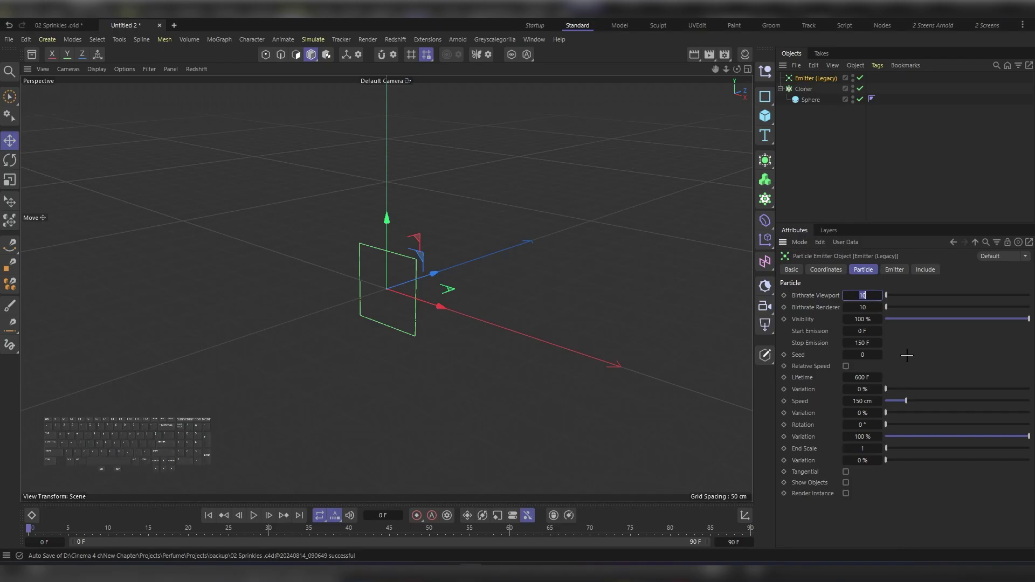
key(KP_6)
key(KP_0)
key(KP_0)
key(Tab)
key(KP_6)
key(KP_0)
key(KP_0)
key(KP_Enter)
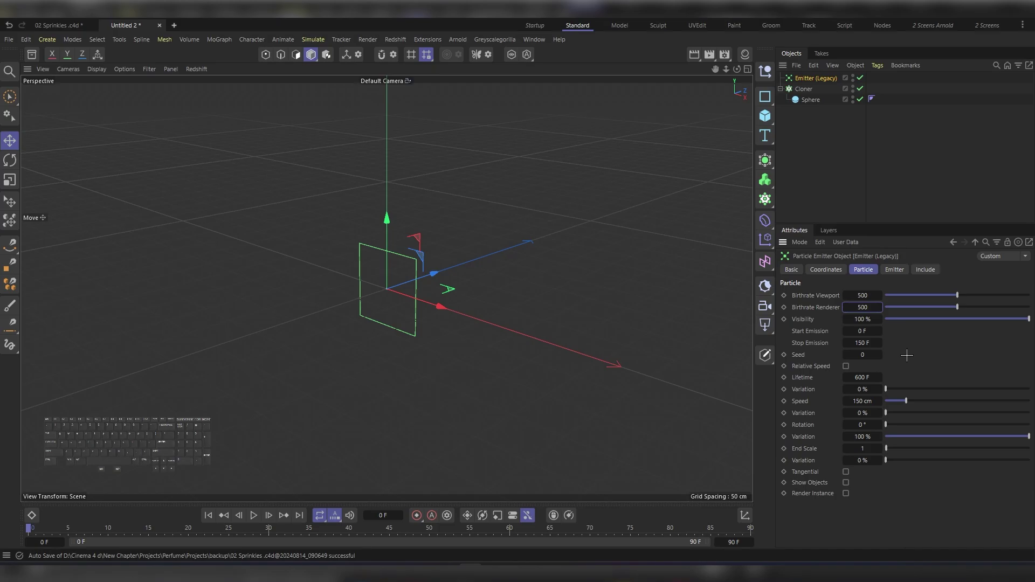
- Play the timeline to preview the particle emission, then return to frame 0
key(F7)
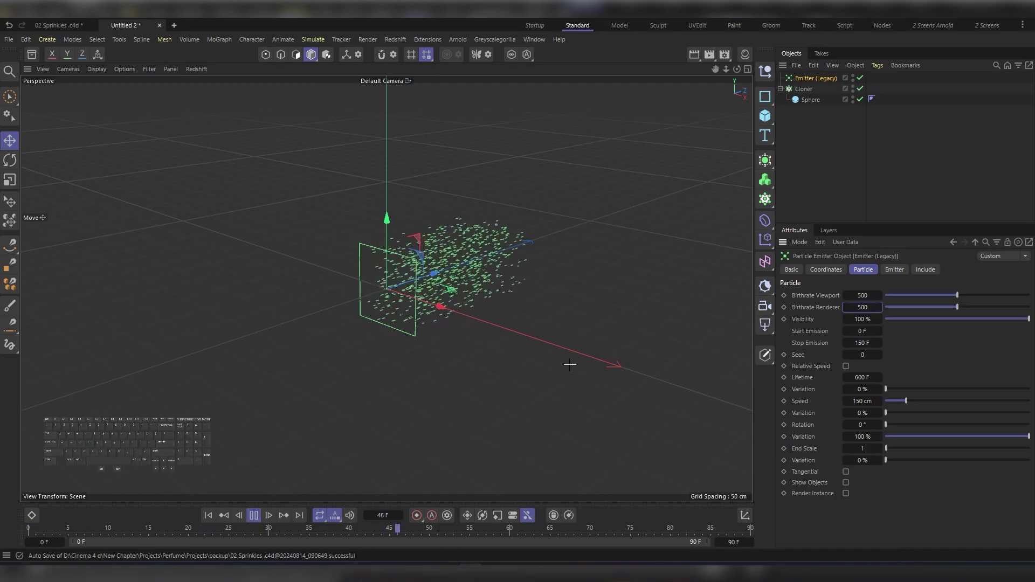
key(F7)
click(207, 515)
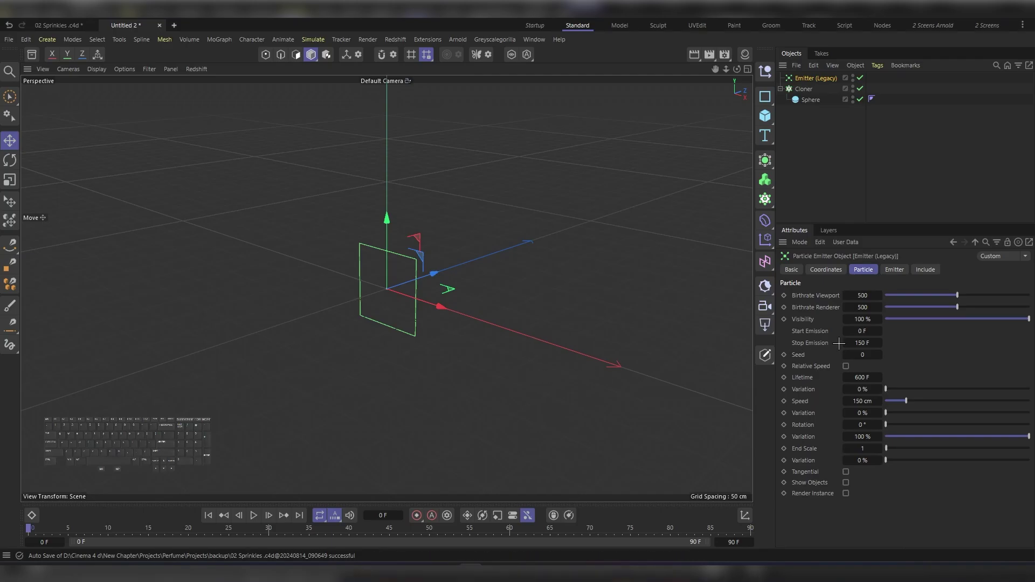
click(813, 328)
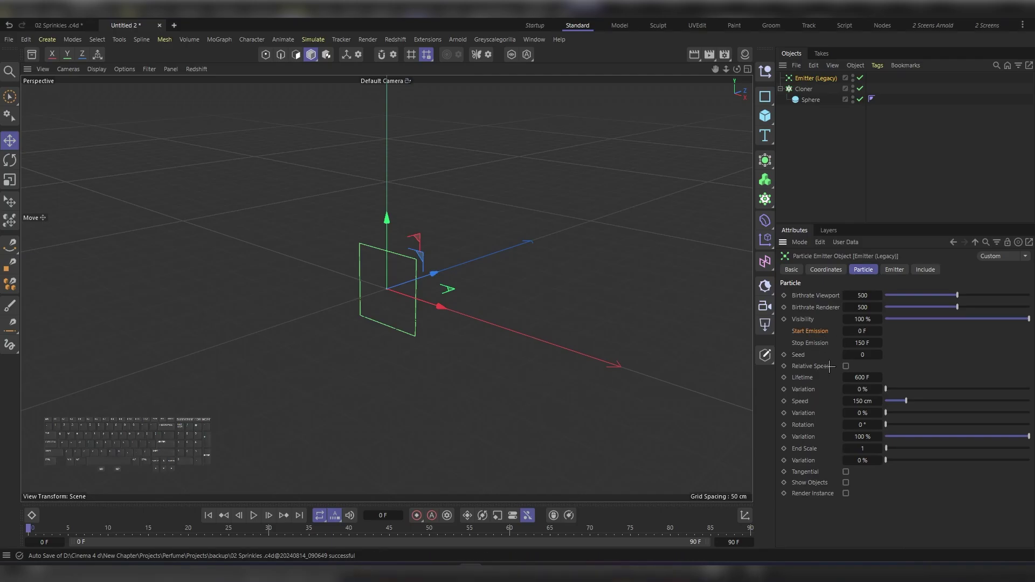
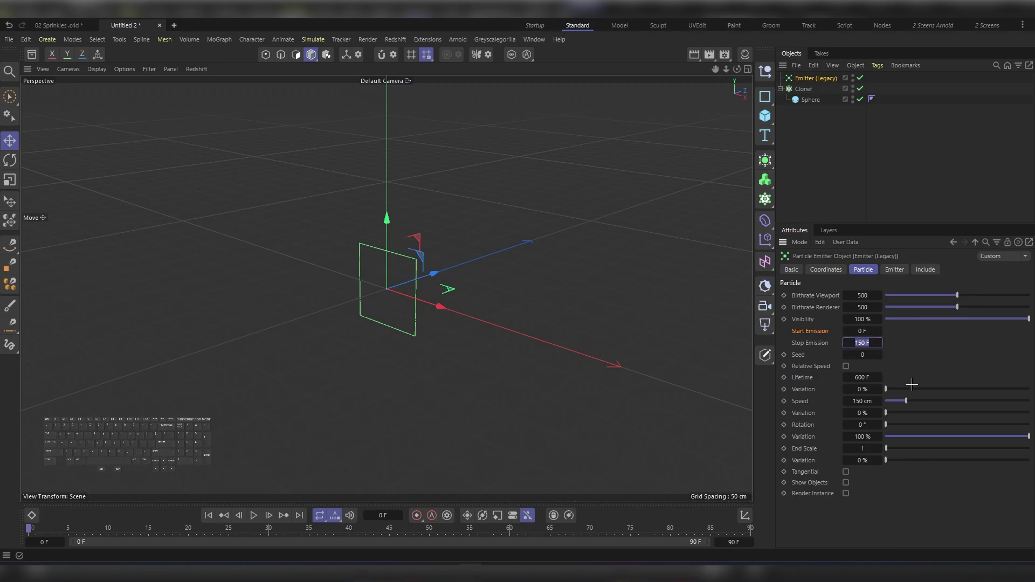
- Set the emitter's Stop Emission frame (10, then 20) and play to preview the short burst
key(KP_1)
key(KP_0)
key(KP_Enter)
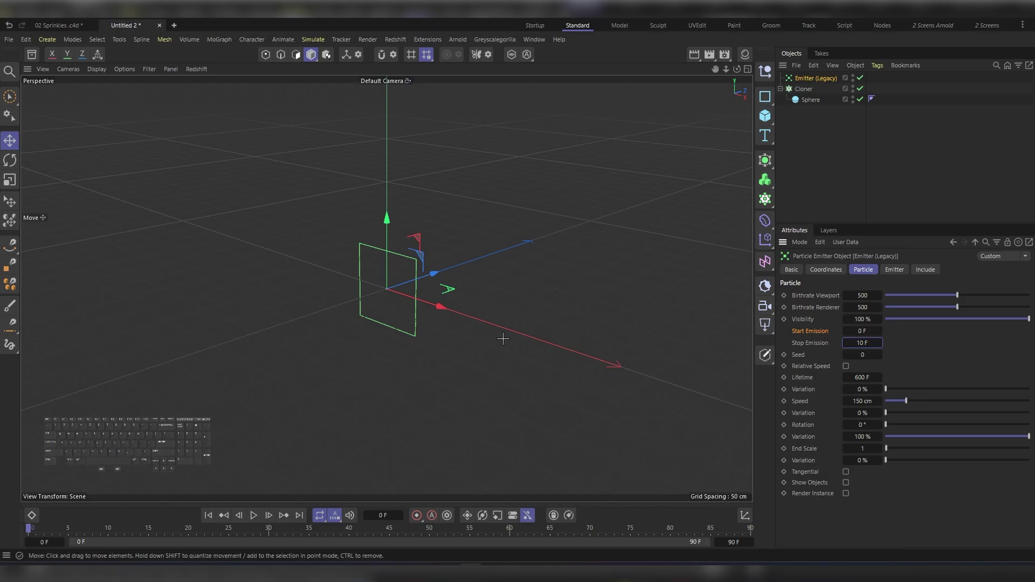
key(F6)
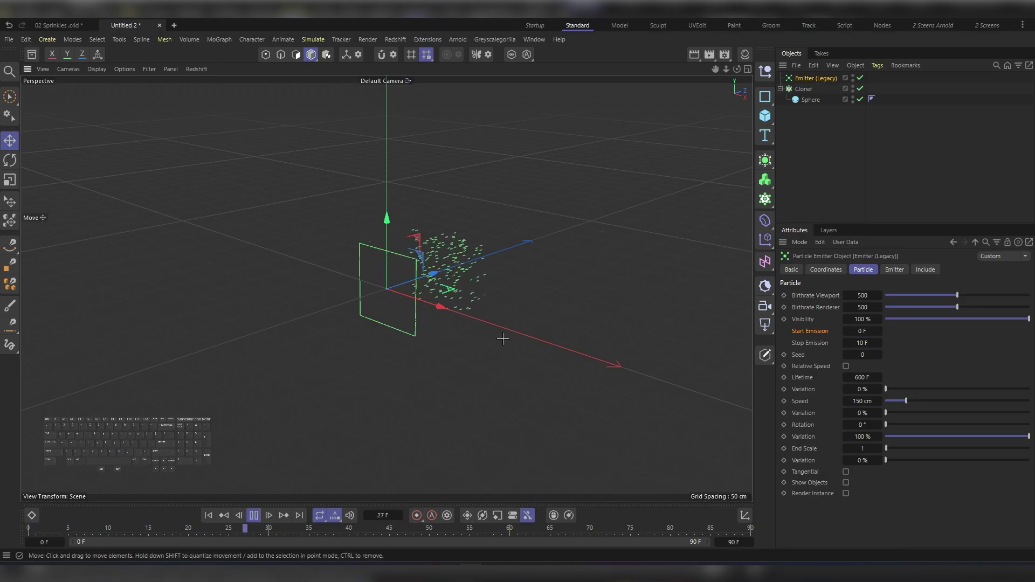
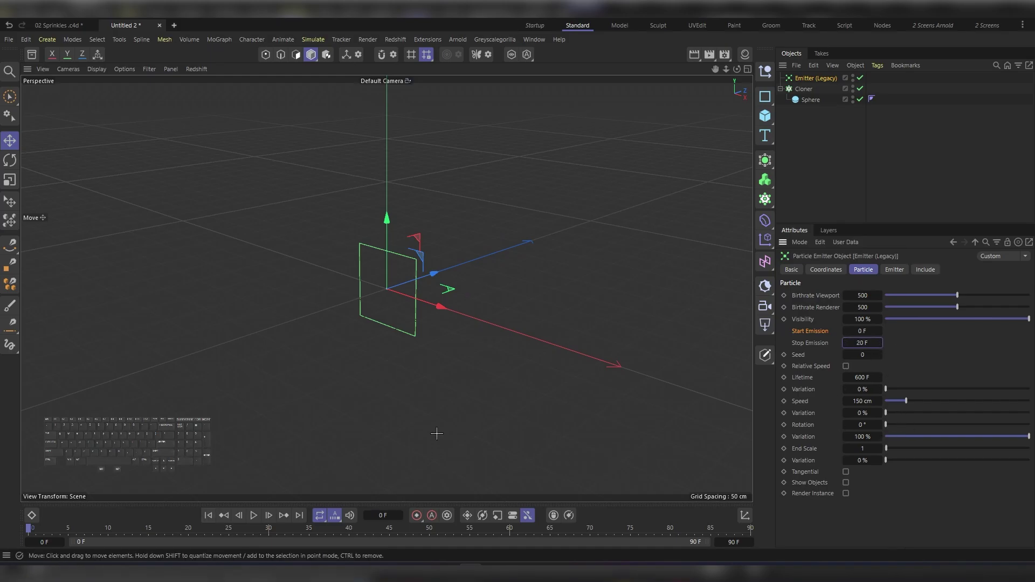
key(F8)
key(F7)
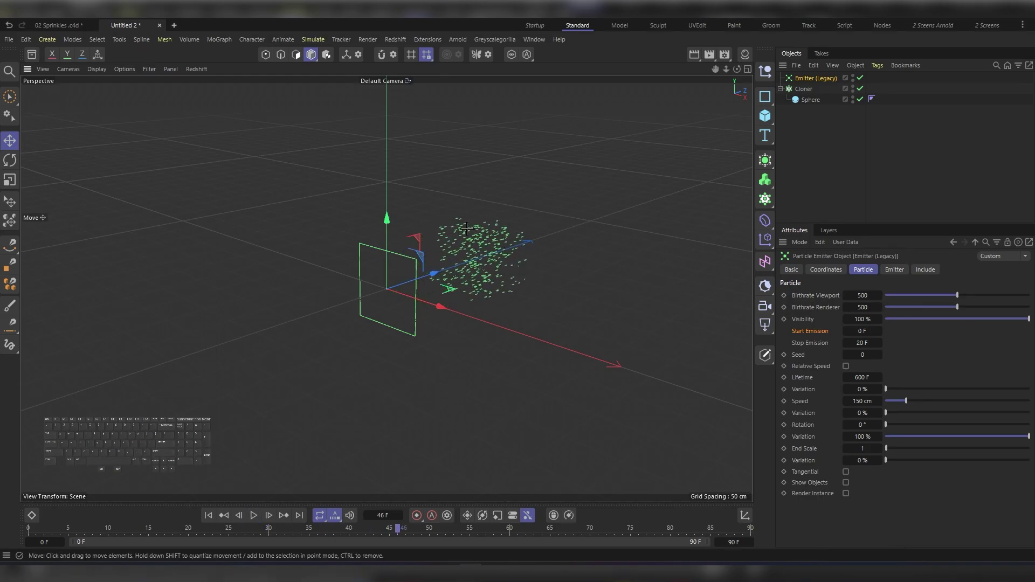
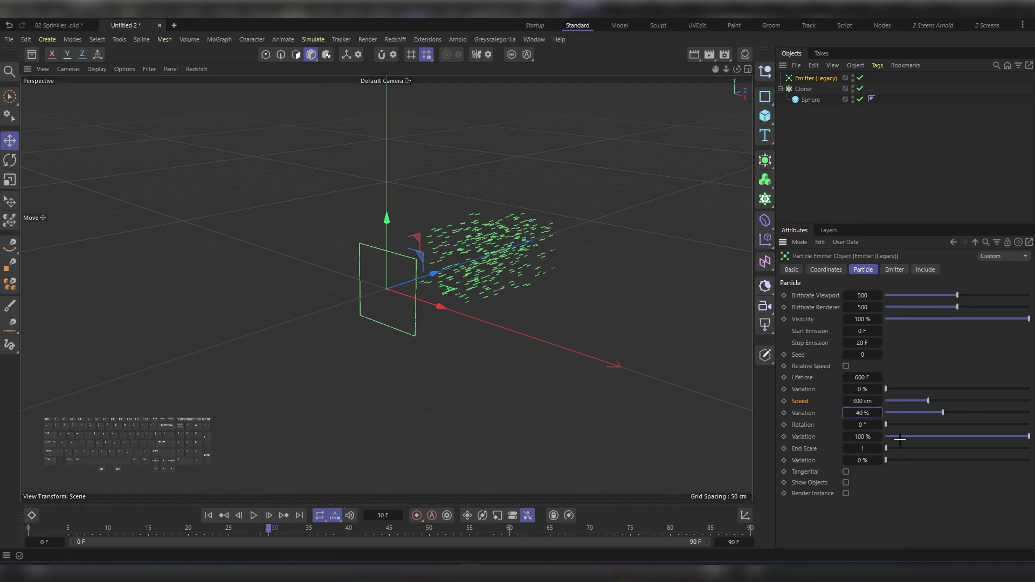
- Preview the faster 300 cm, 40% variation spray and rewind to frame 0
click(801, 424)
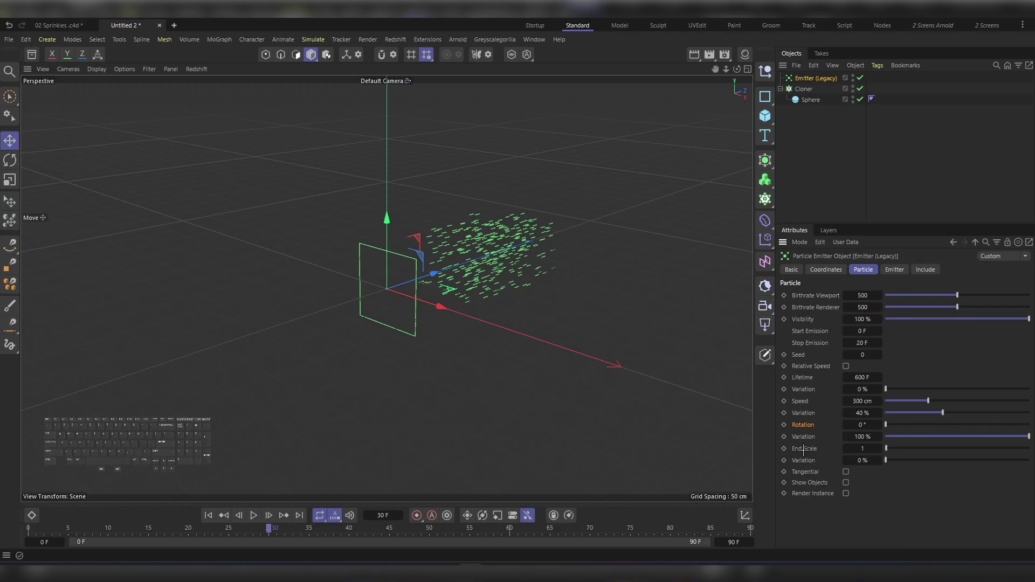
click(204, 512)
click(254, 514)
click(254, 514)
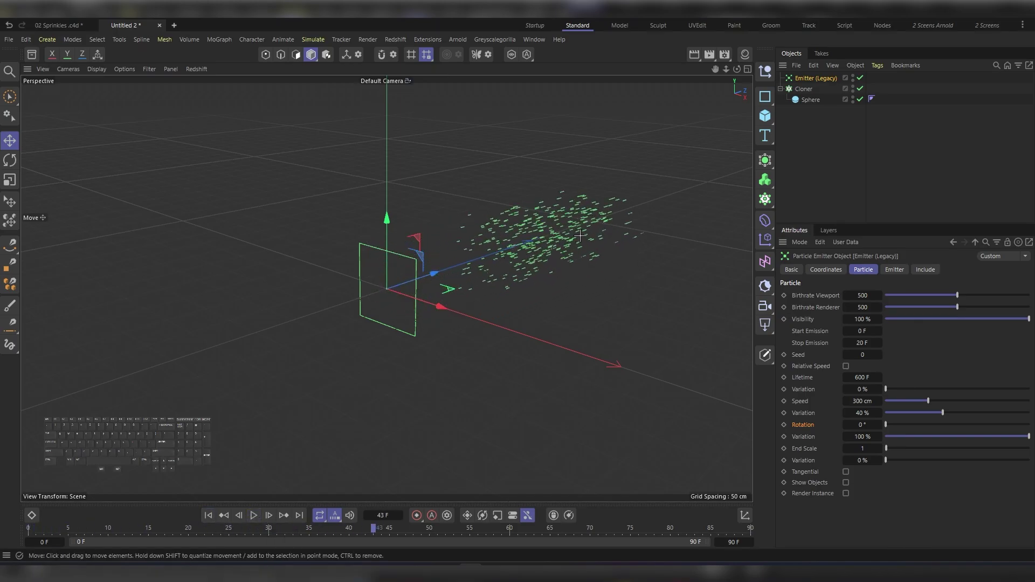
click(208, 515)
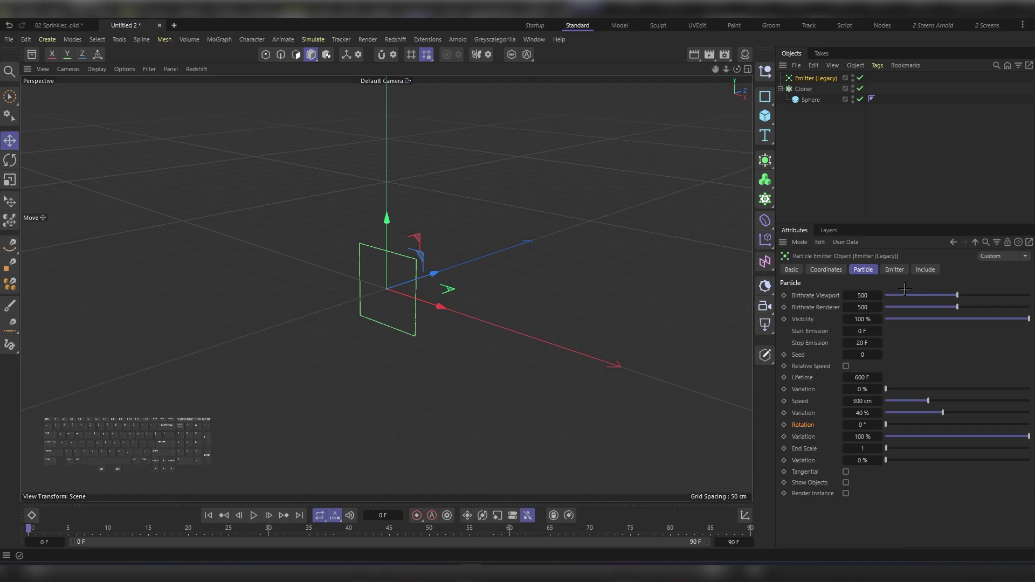
- Bring up the emitter's shape and spread-angle settings in the Attributes Manager
click(899, 266)
click(803, 293)
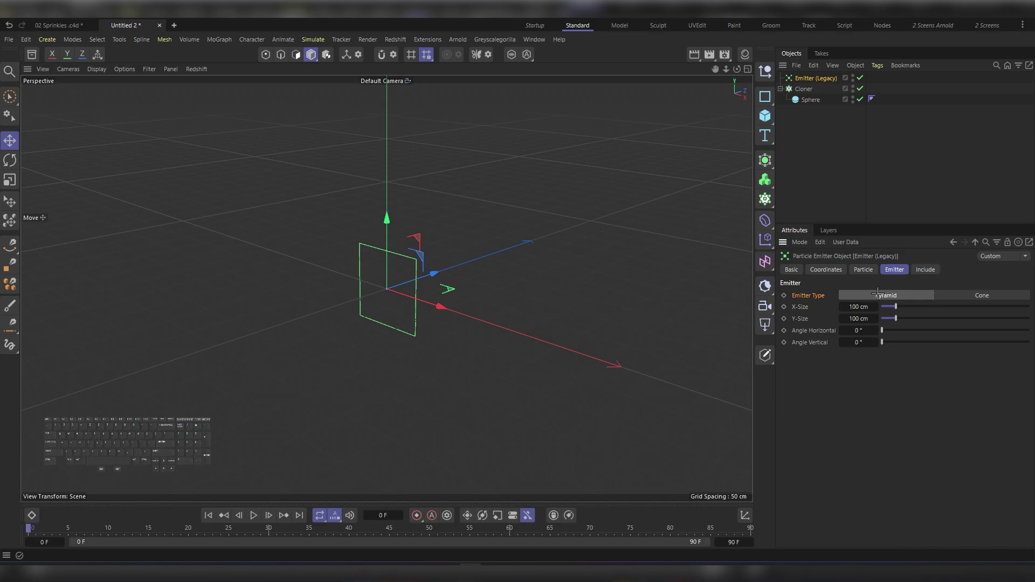
- Set both emitter spread angles to 15°
click(817, 328)
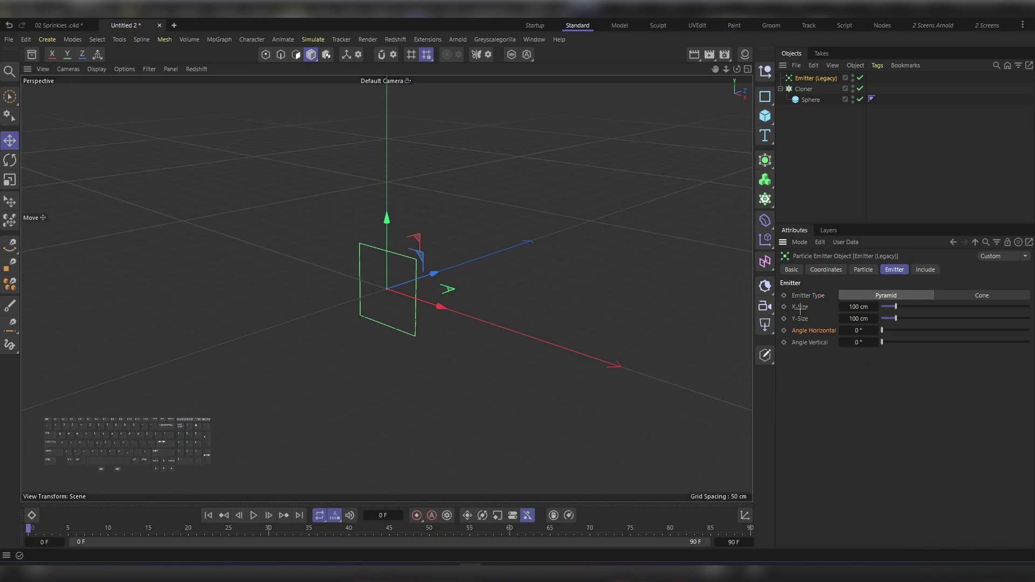
click(895, 303)
key(ctrl+z)
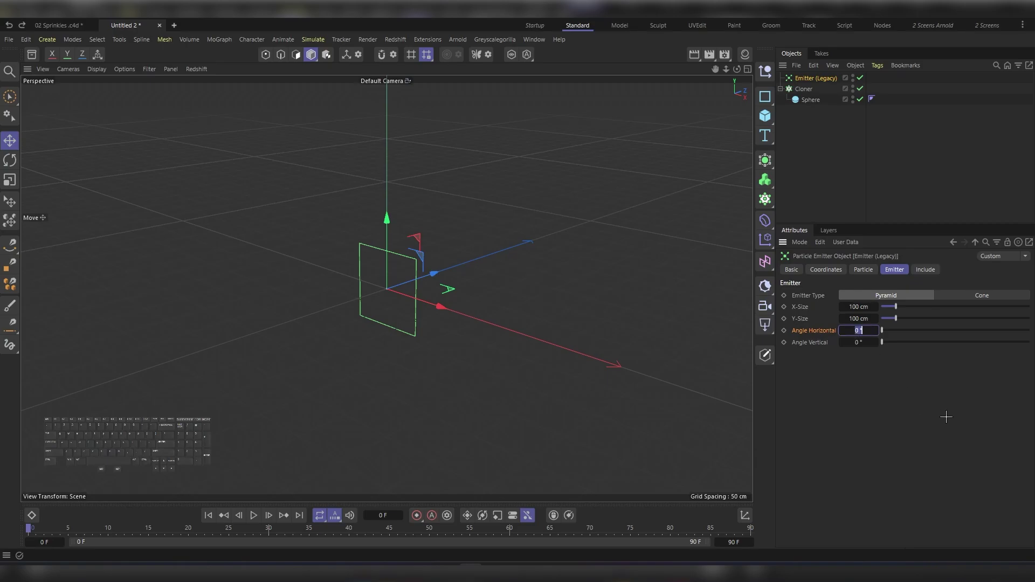
key(KP_1)
key(KP_5)
key(Tab)
key(KP_1)
key(KP_5)
key(KP_Enter)
- Play and pause the tighter spray, orbiting and pulling back the view to inspect it
click(212, 513)
click(255, 512)
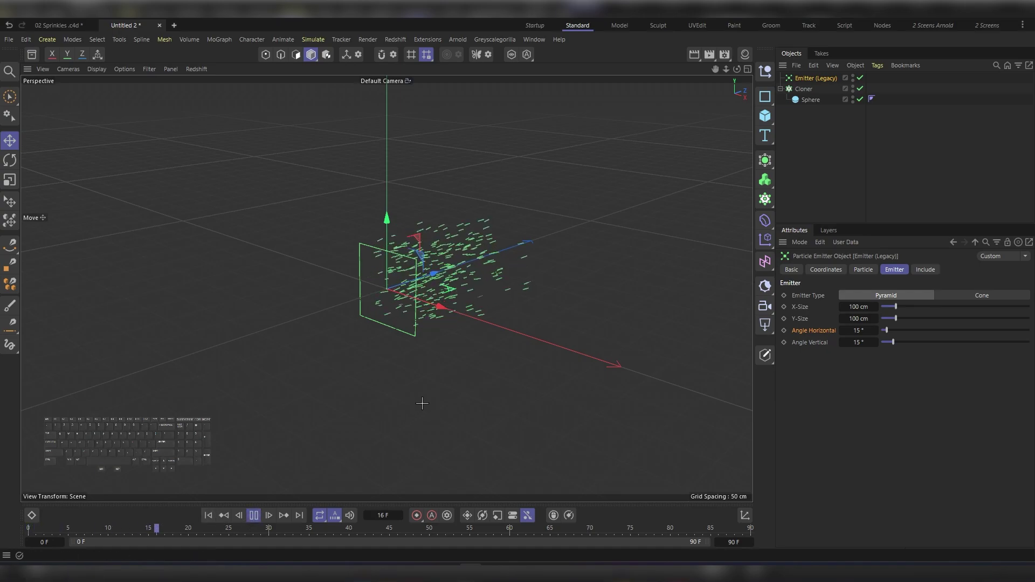
click(252, 512)
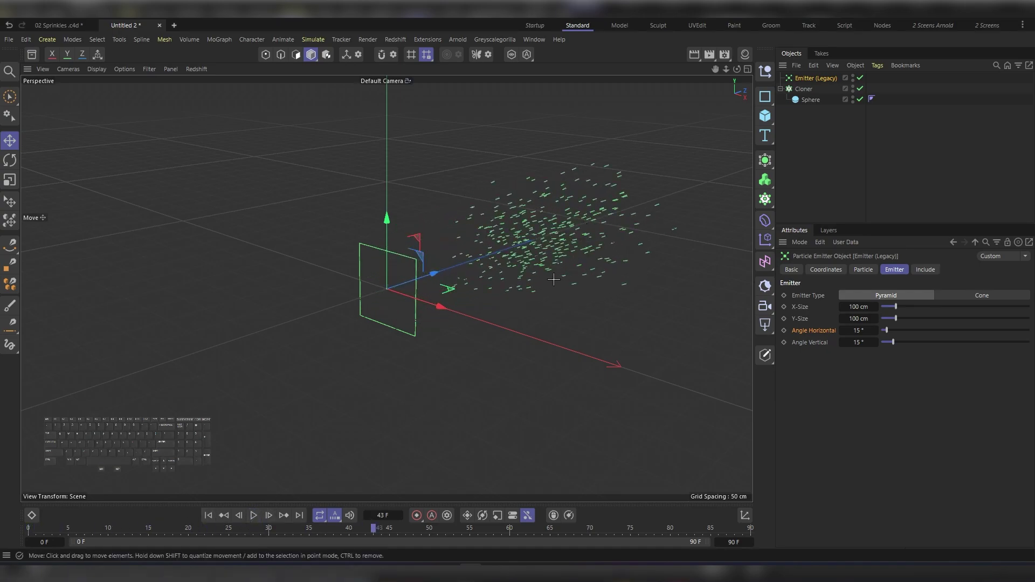
click(392, 284)
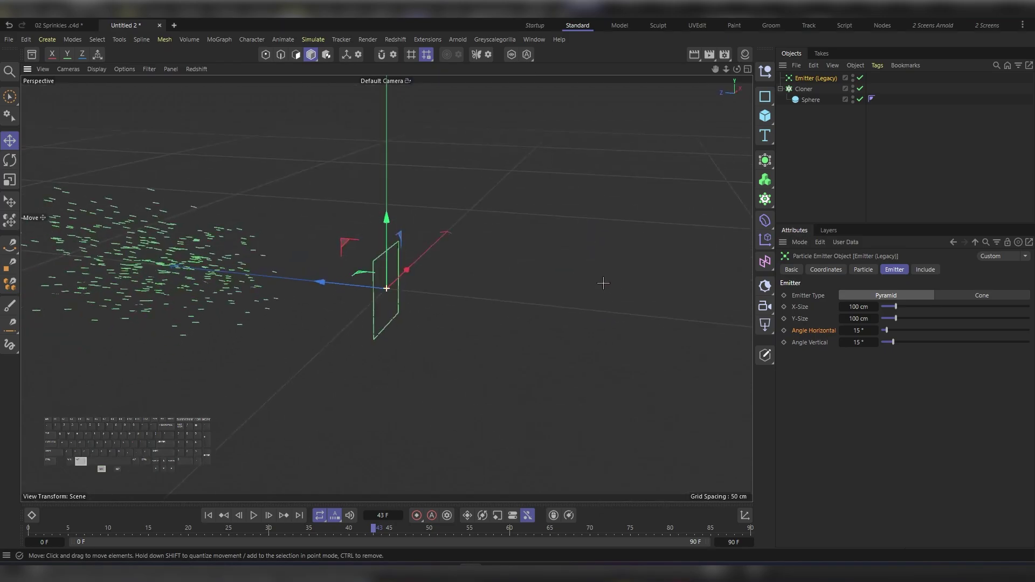
drag(423, 270, 375, 307)
click(454, 302)
right_click(432, 275)
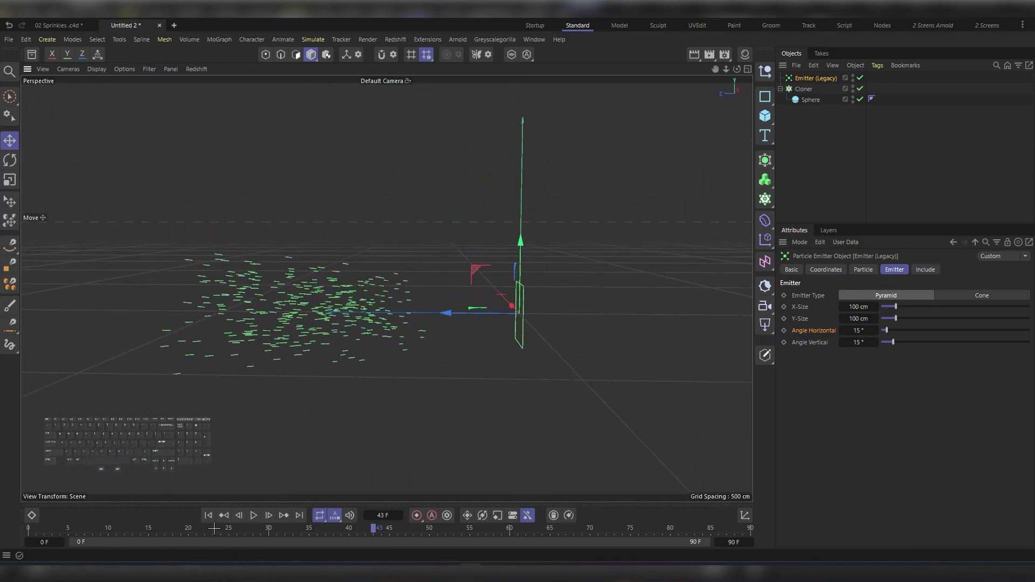
click(206, 515)
click(251, 509)
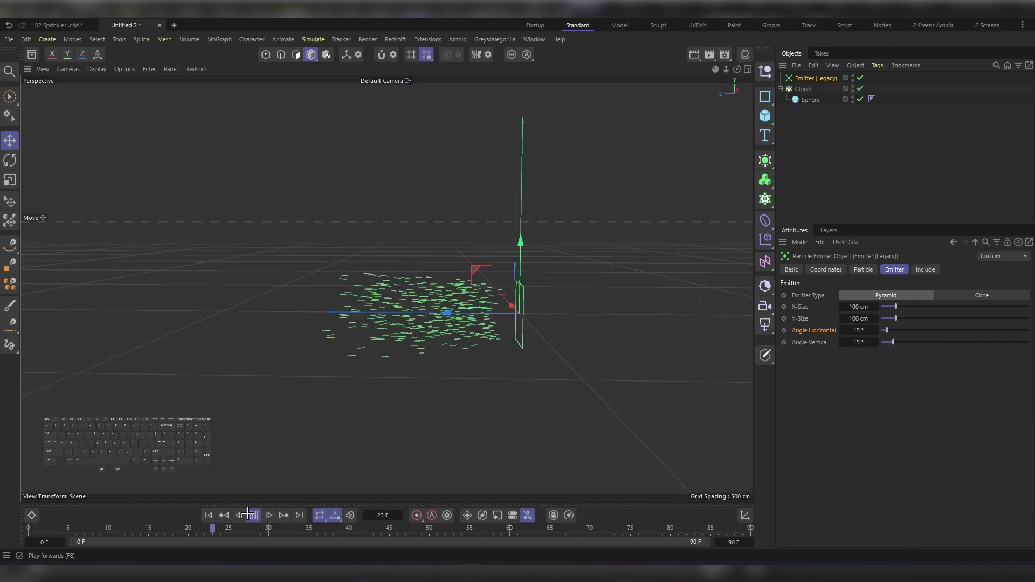
click(249, 510)
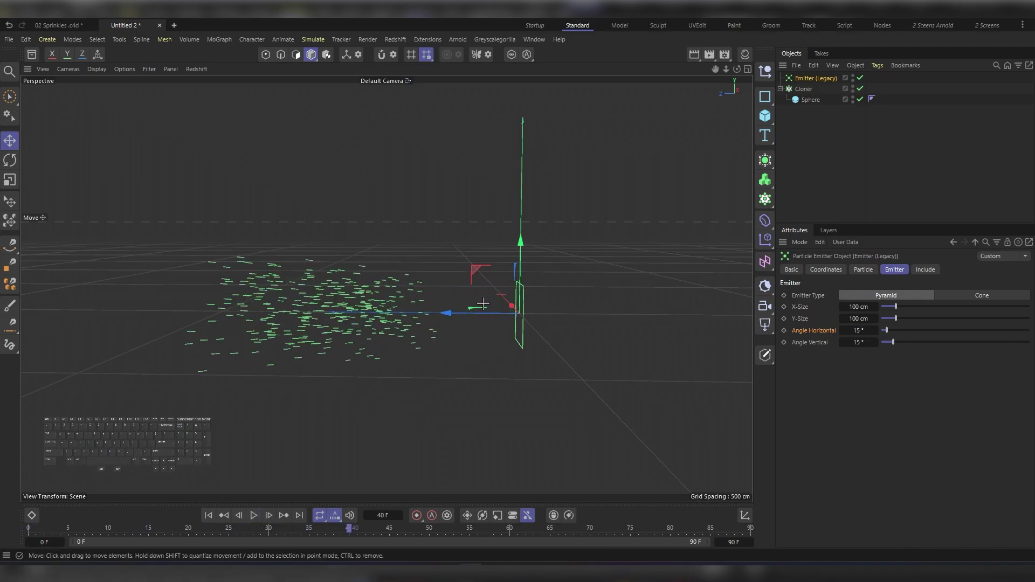
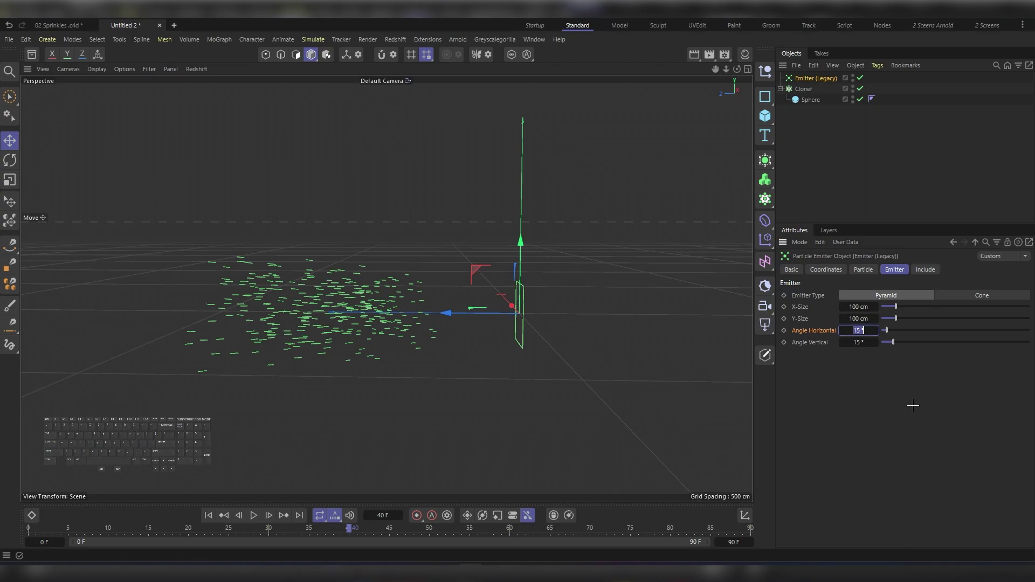
- Set the vertical spray angle to 30°, preview playback and rewind to the first frame
key(Tab)
key(KP_Enter)
key(KP_0)
key(KP_Enter)
key(shift+g)
key(F7)
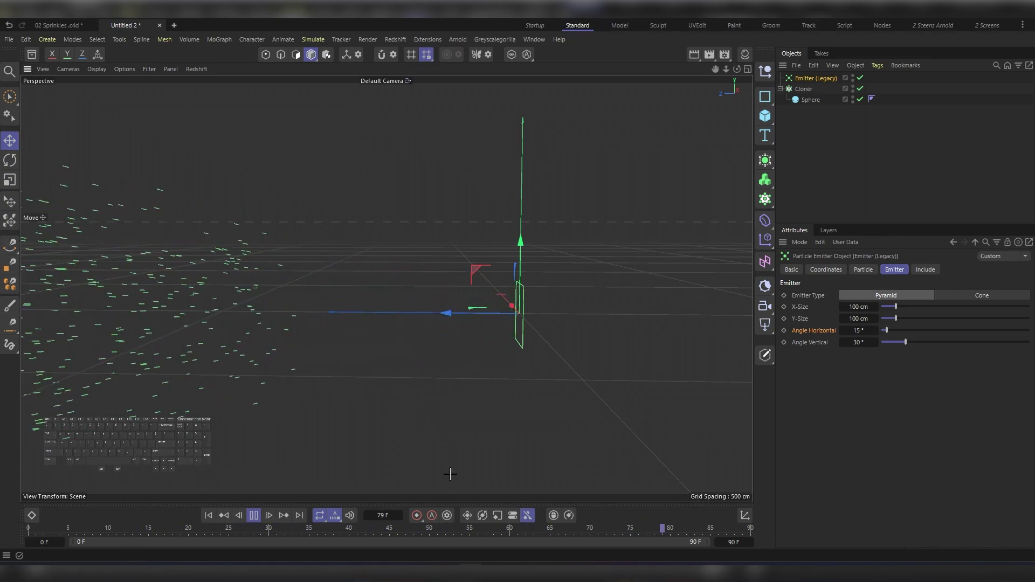
click(250, 516)
click(216, 512)
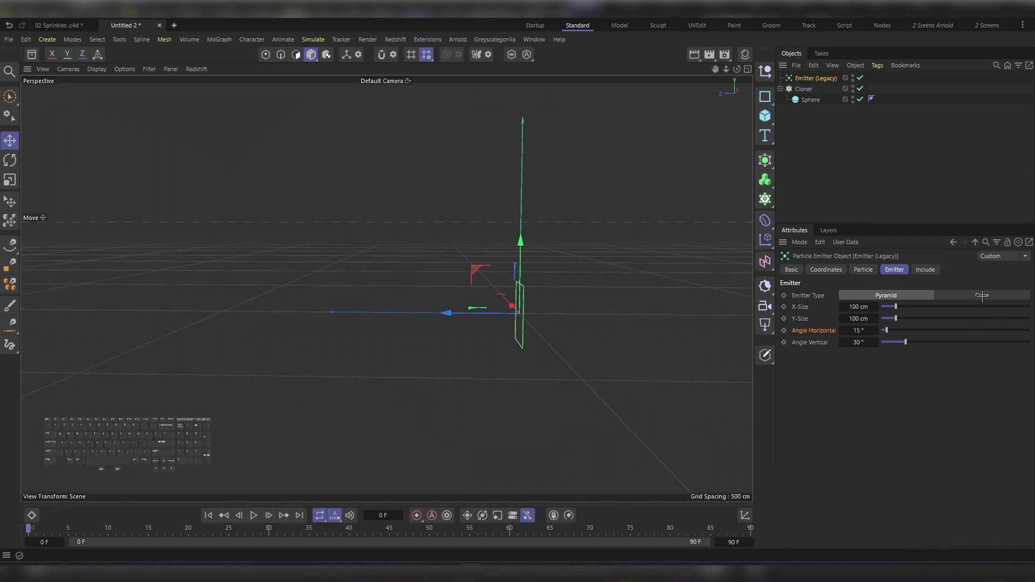
- Set the emitter type to Cone with a 25° horizontal angle and rewind to frame 0
click(991, 292)
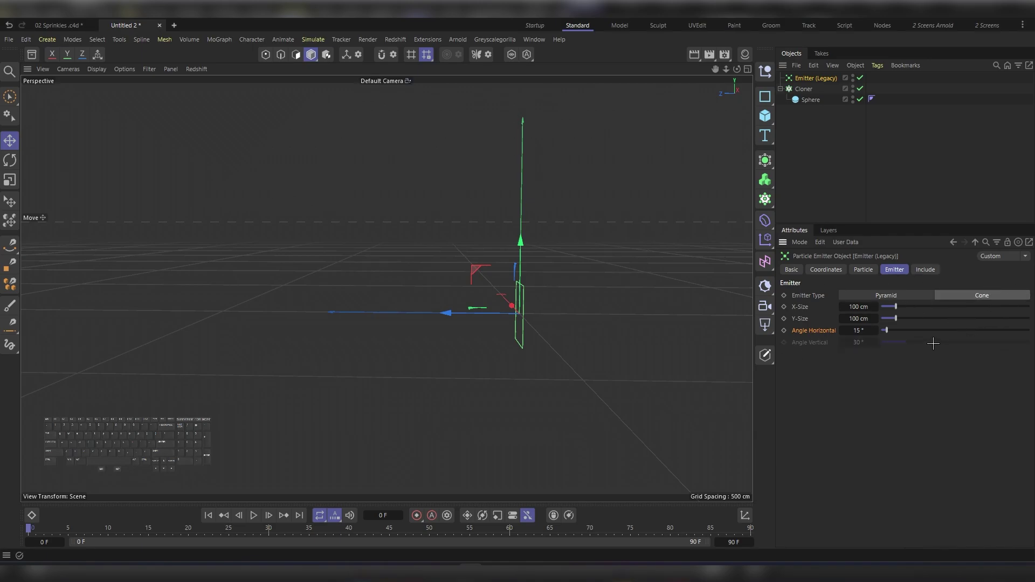
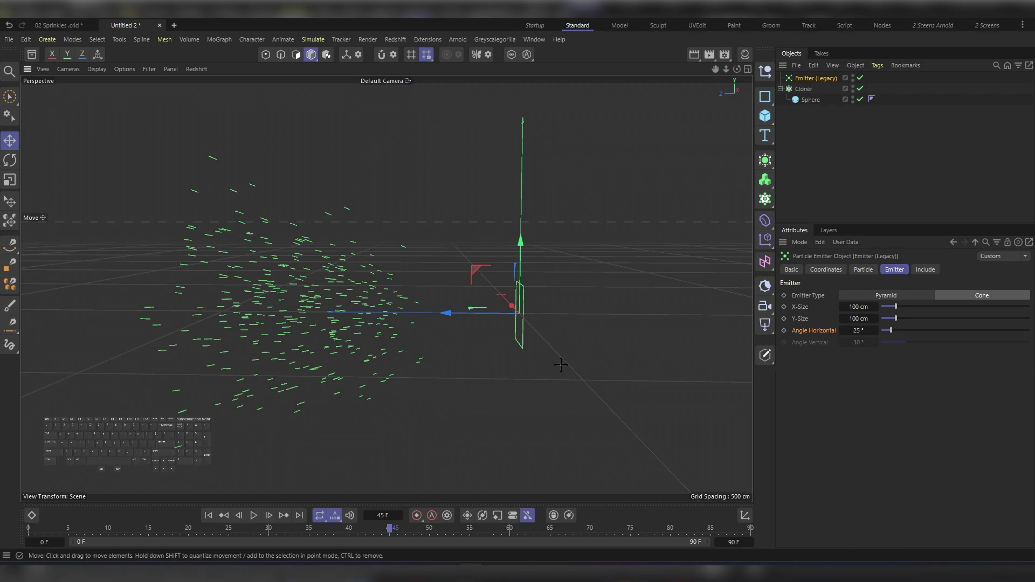
key(shift+g)
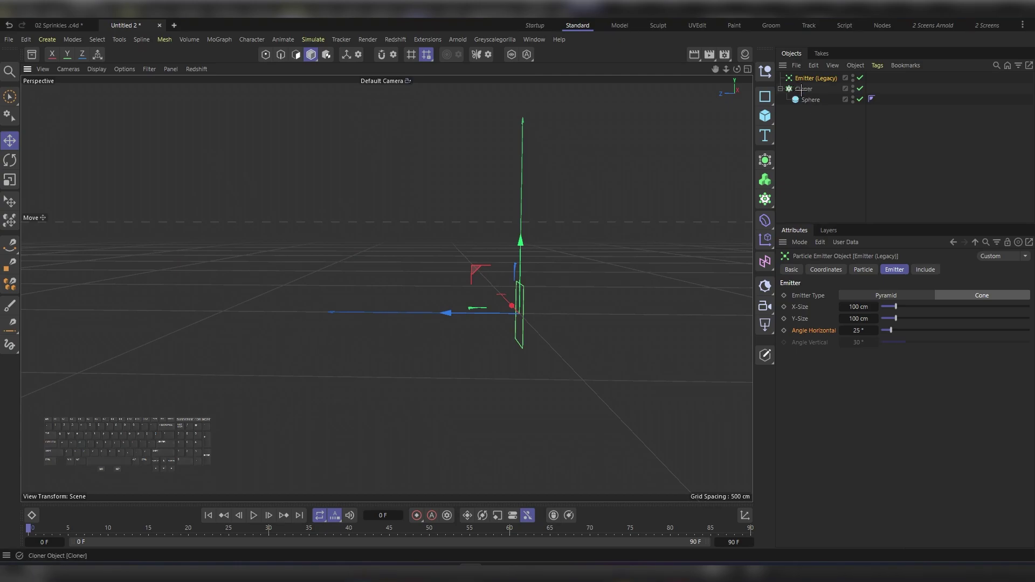
- Set the Cloner to Object mode using Emitter (Legacy), then preview the sphere clones spraying
click(800, 88)
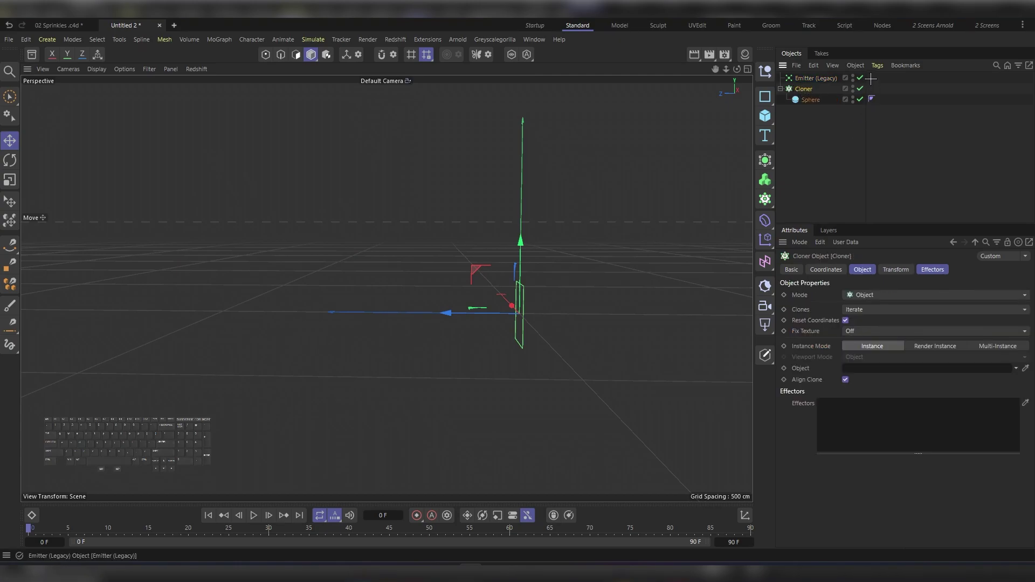
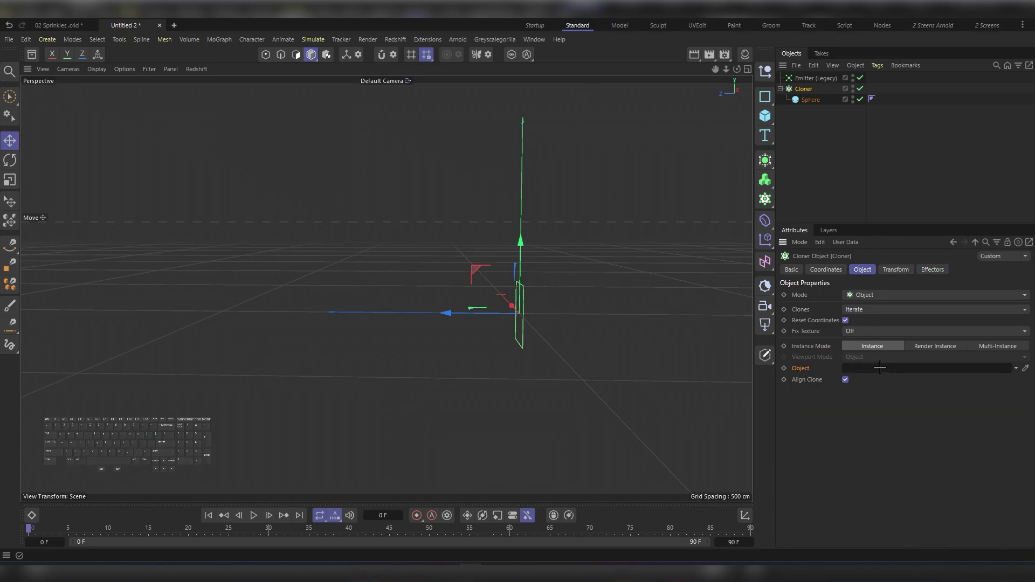
click(863, 367)
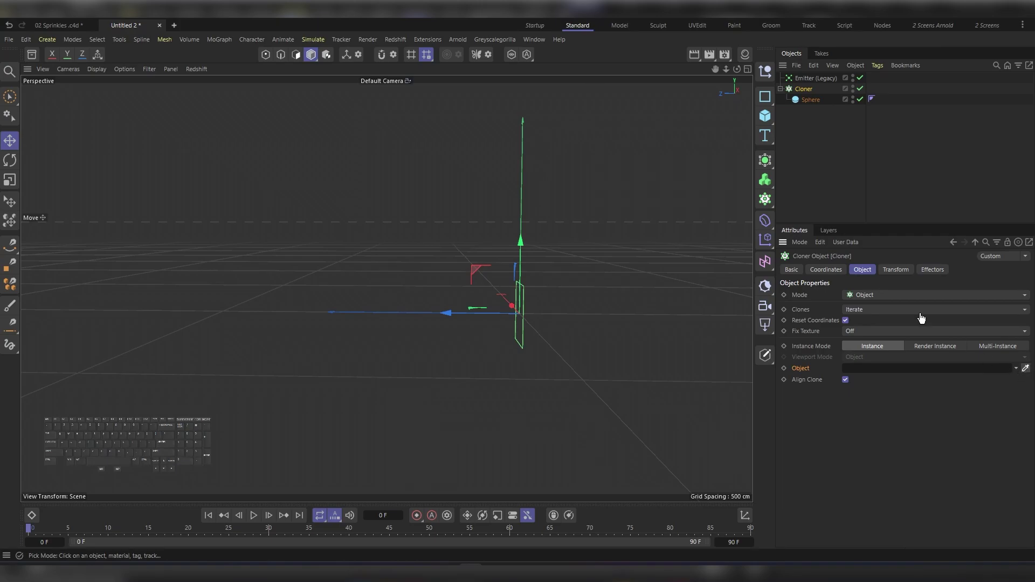
click(809, 75)
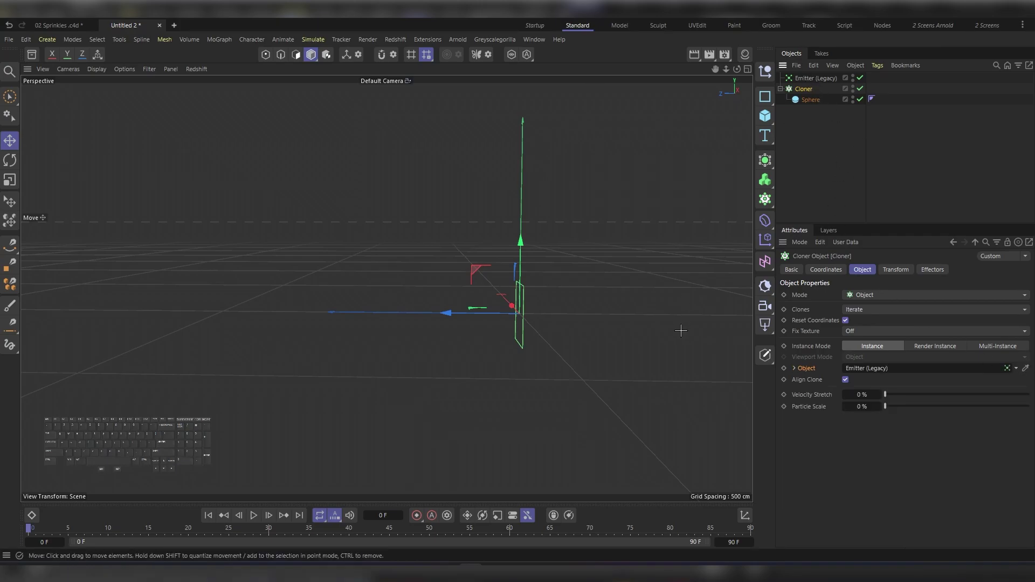
key(F7)
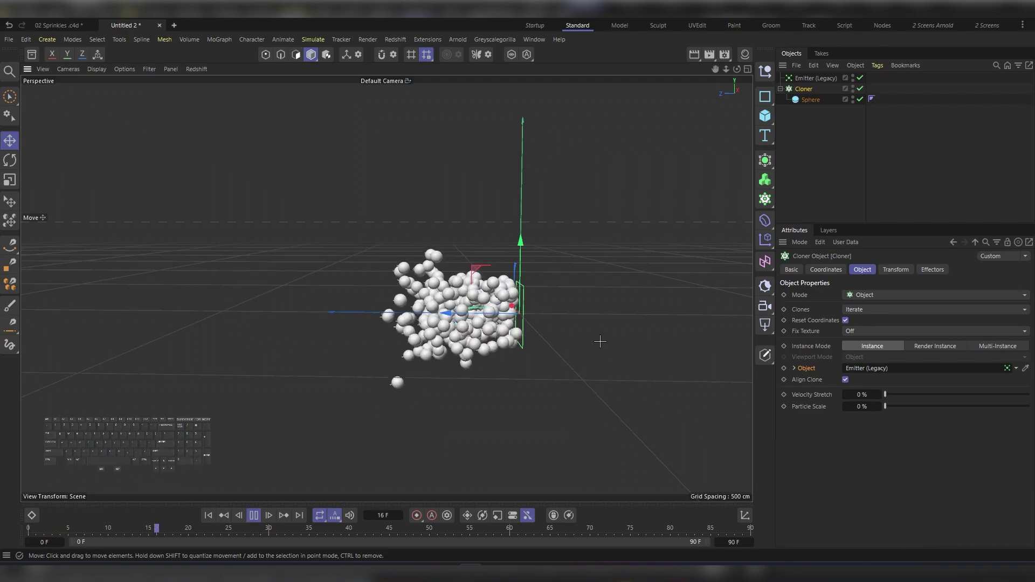
key(F7)
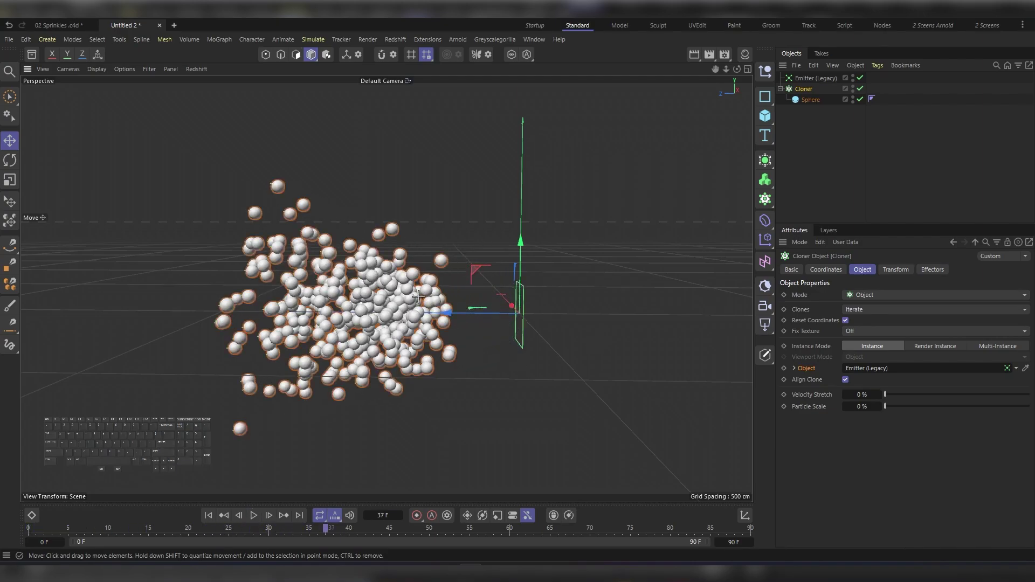
- Select the Sphere to shrink its radius before adding a MoGraph effector
click(813, 93)
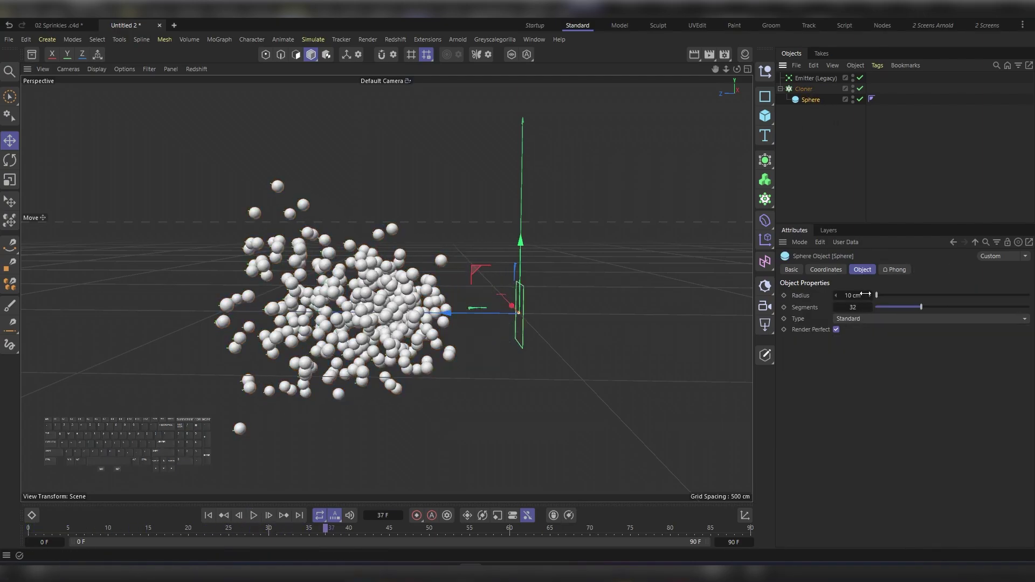
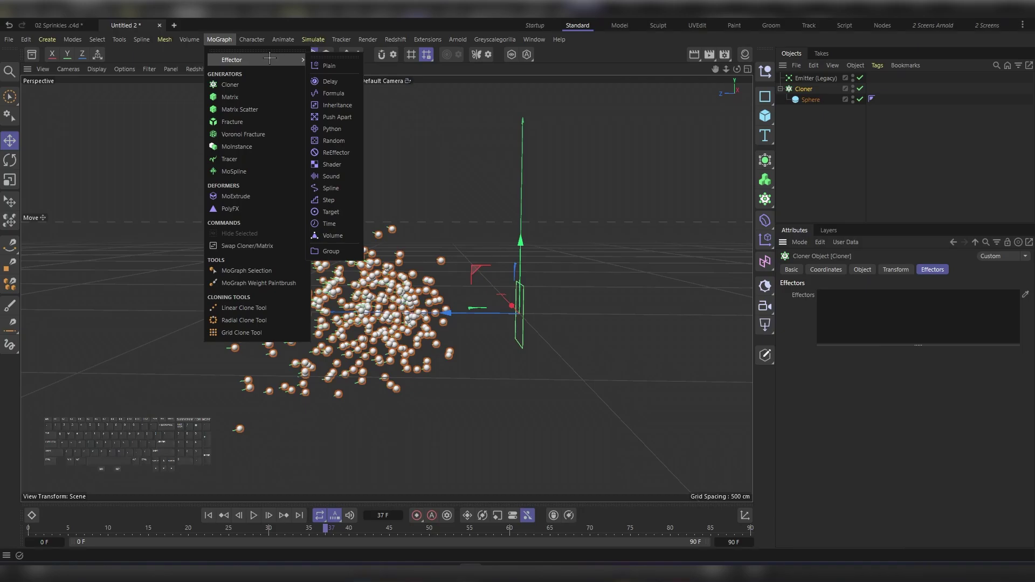
- Add a Random effector with uniform scale 0.5 only, then play to check the varied sphere sizes
click(348, 139)
click(849, 329)
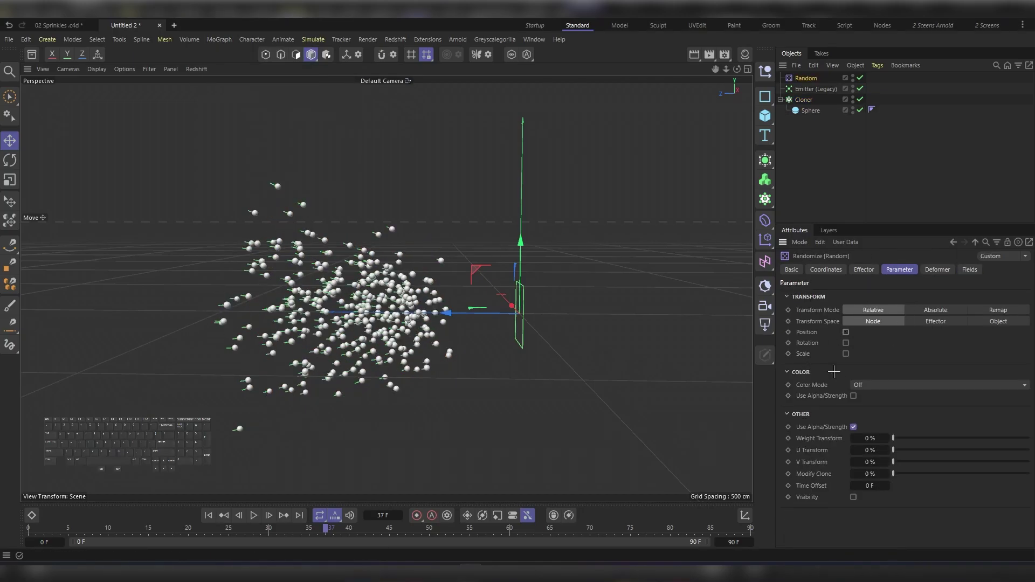
click(850, 348)
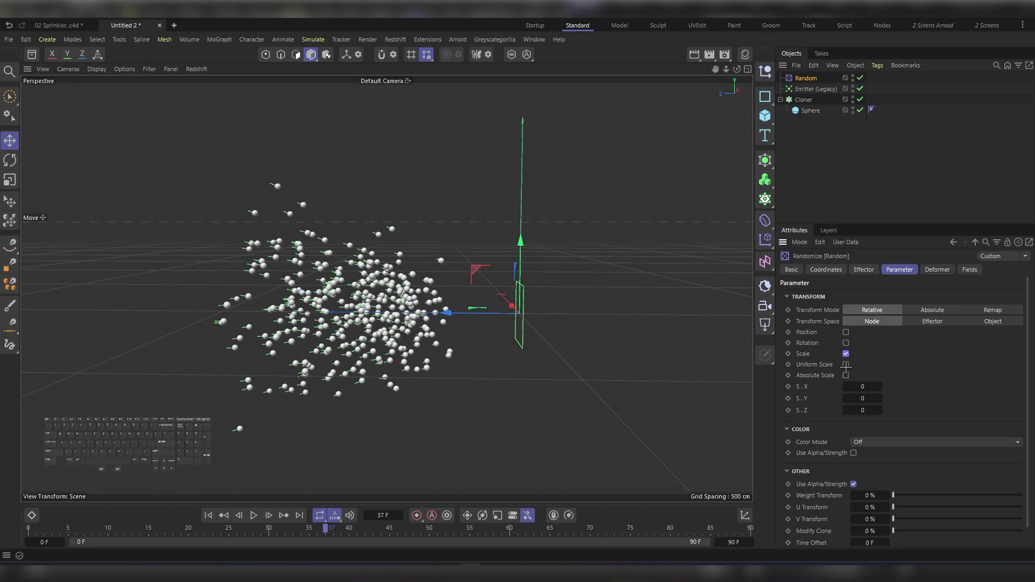
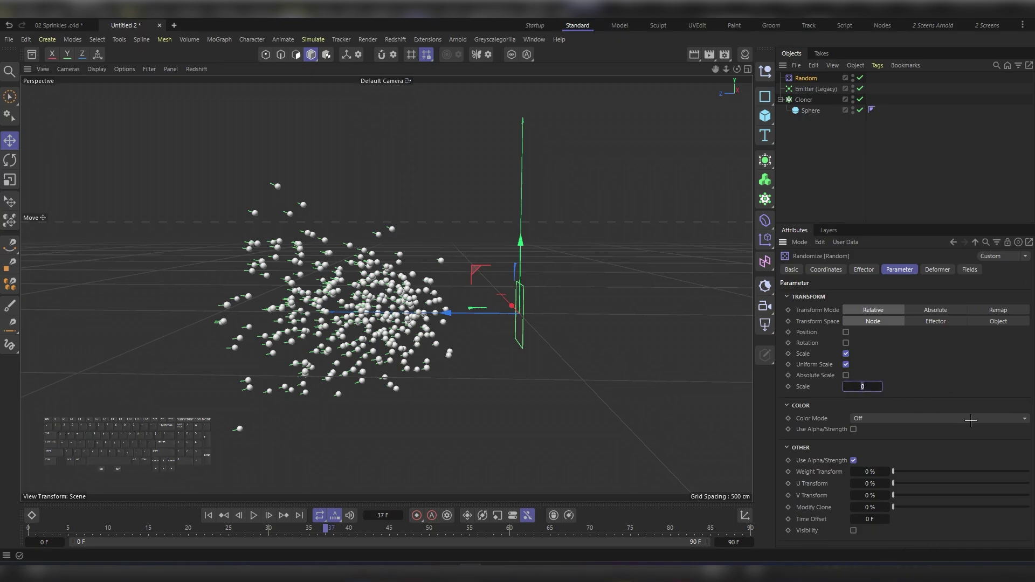
key(KP_0)
key(KP_Decimal)
key(KP_5)
key(KP_Enter)
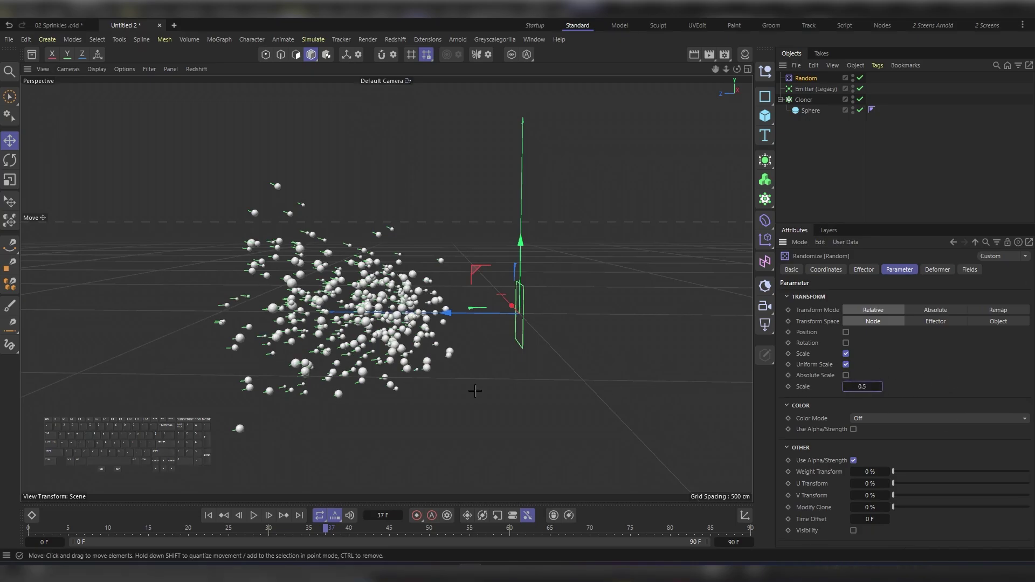
click(209, 516)
key(F8)
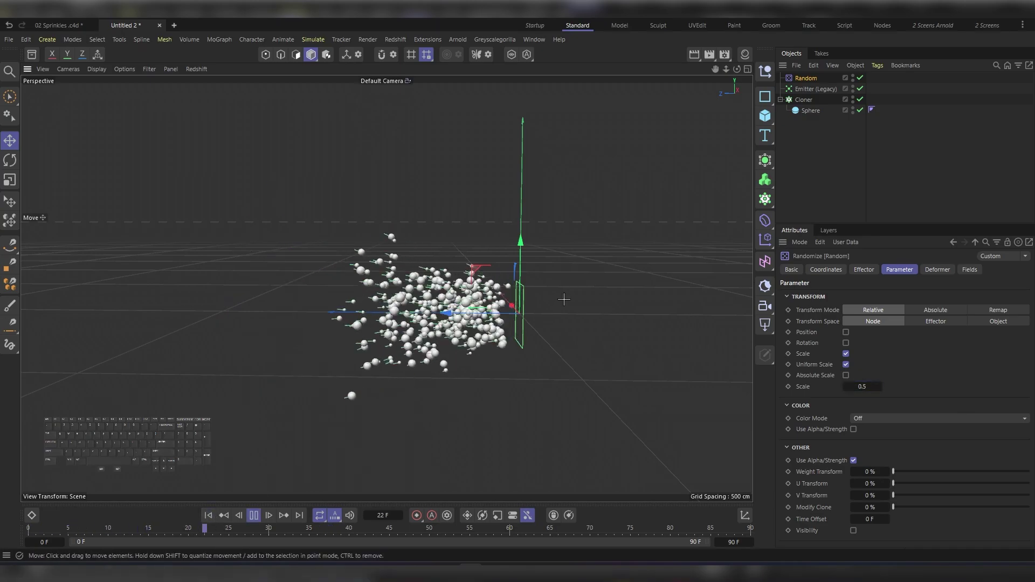
key(F7)
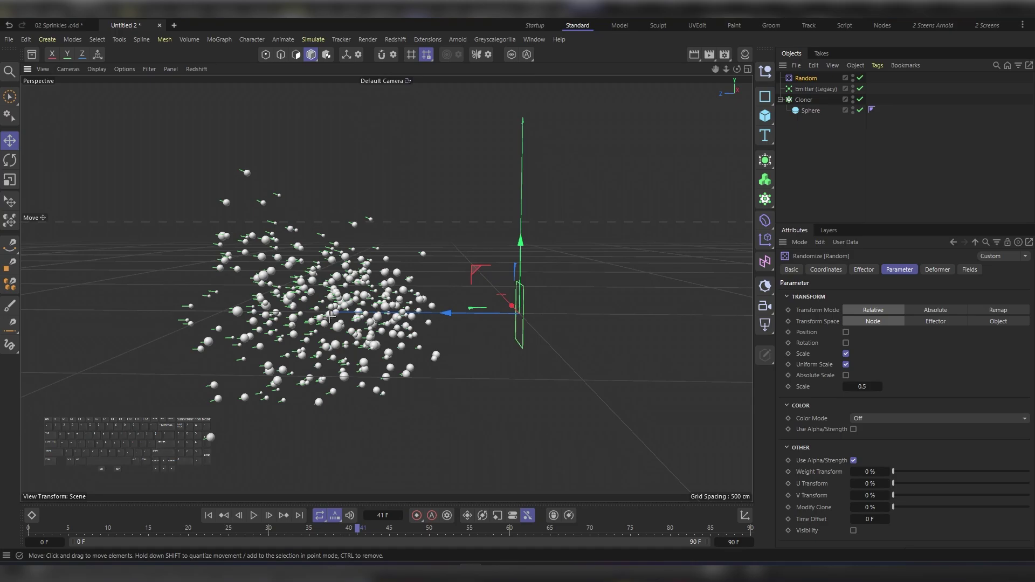